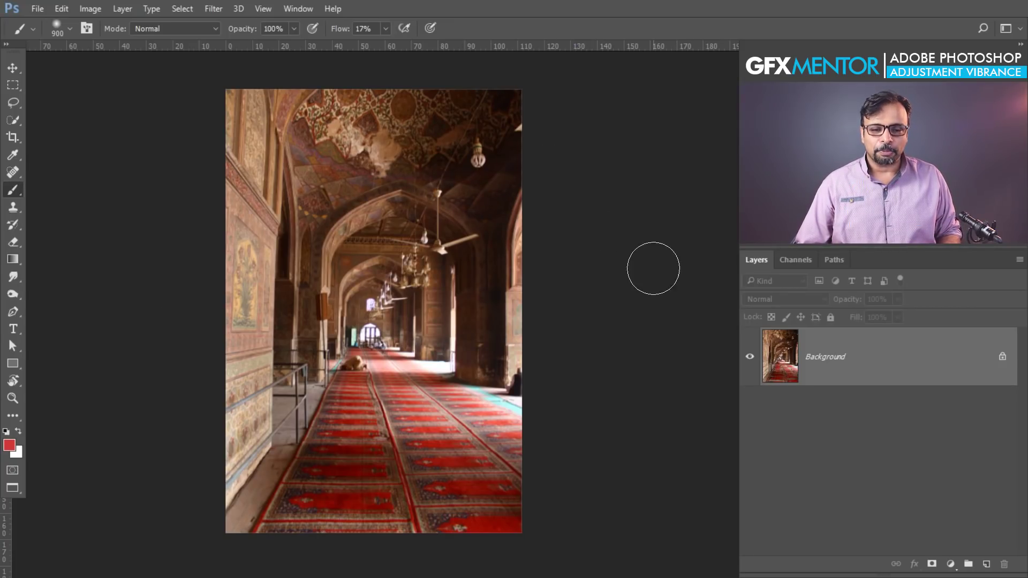
Zoom into the carpet and lift the Blue curve's black point to output 23.
{"action": "key", "text": "ctrl+space"}
{"action": "key", "text": "ctrl+space"}
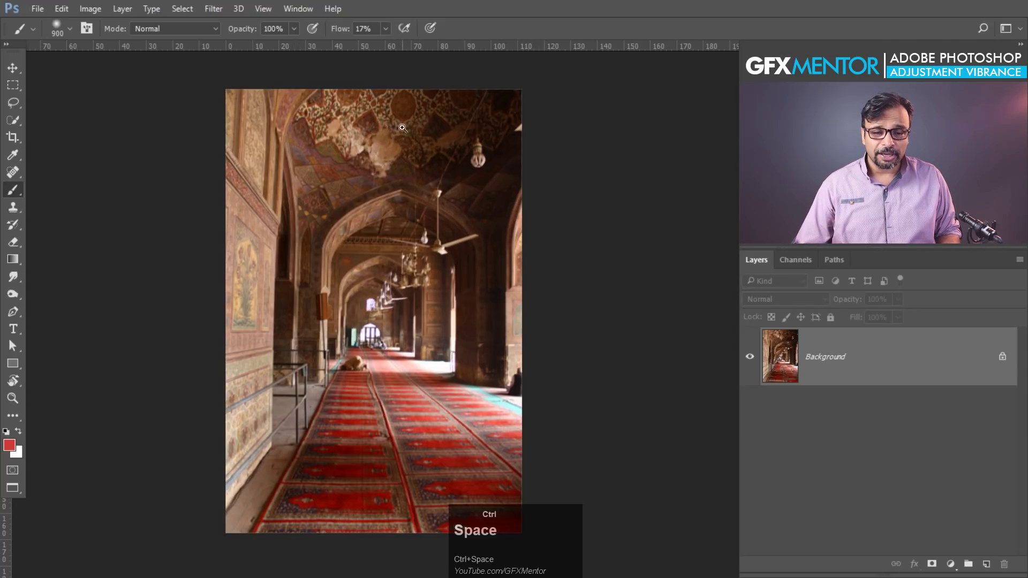
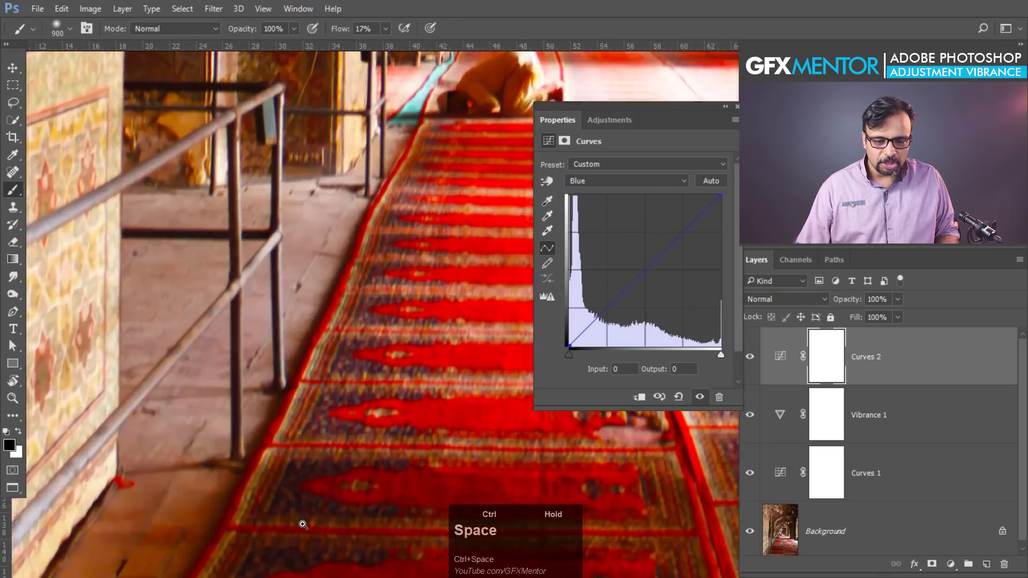
{"action": "key", "text": "space"}
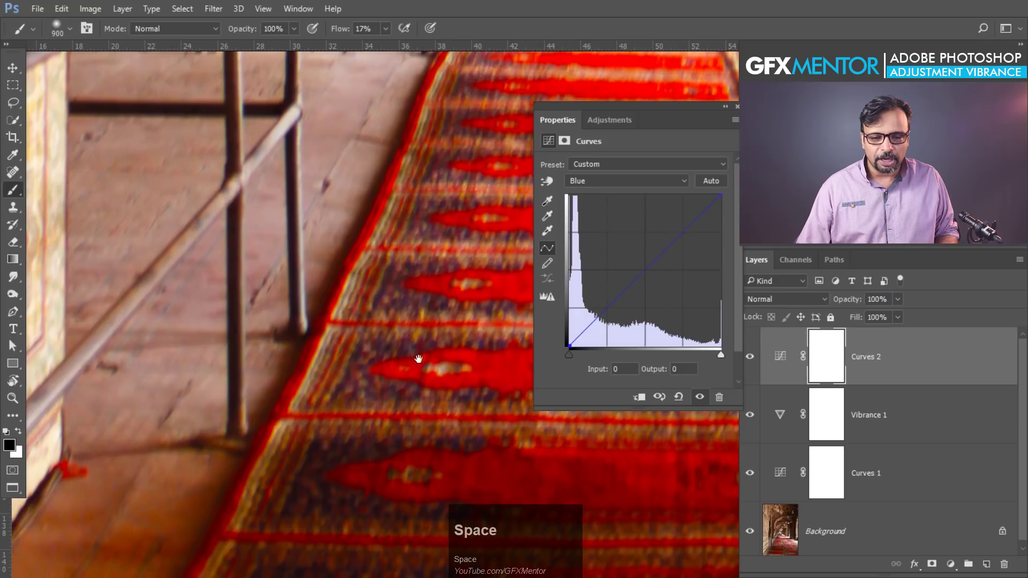
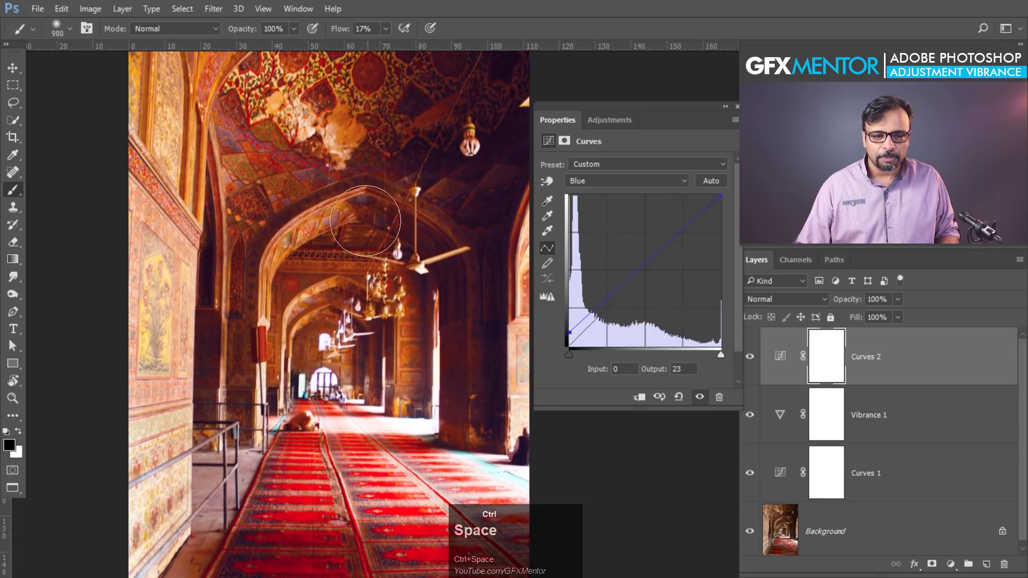
Raise the Blue shadow output to 28, zoom out and toggle Curves 2 visibility to compare.
{"action": "key", "text": "ctrl+space"}
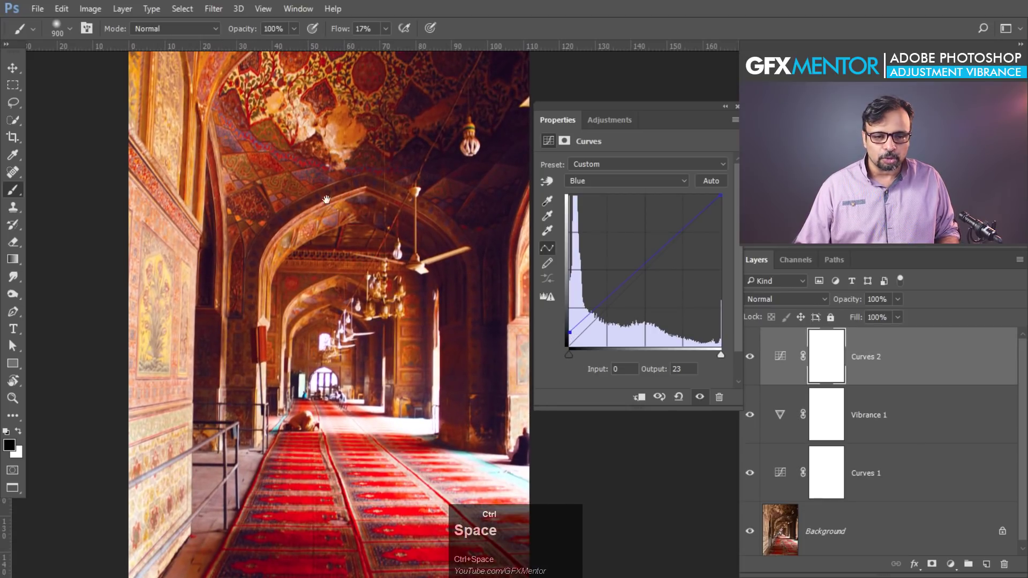
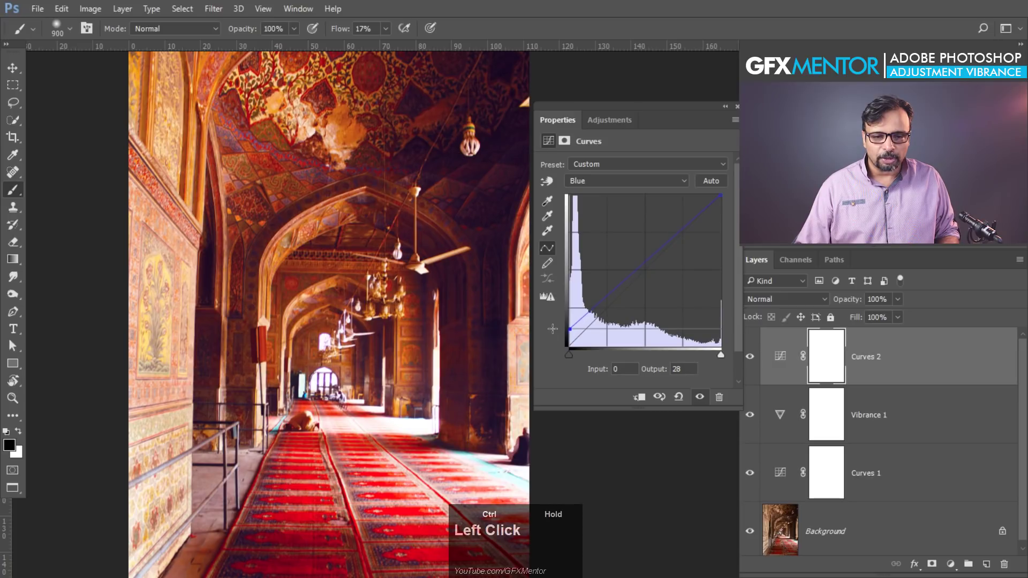
{"action": "key", "text": "ctrl+space"}
{"action": "left_click", "coordinate": [473, 333]}
{"action": "key", "text": "ctrl+space"}
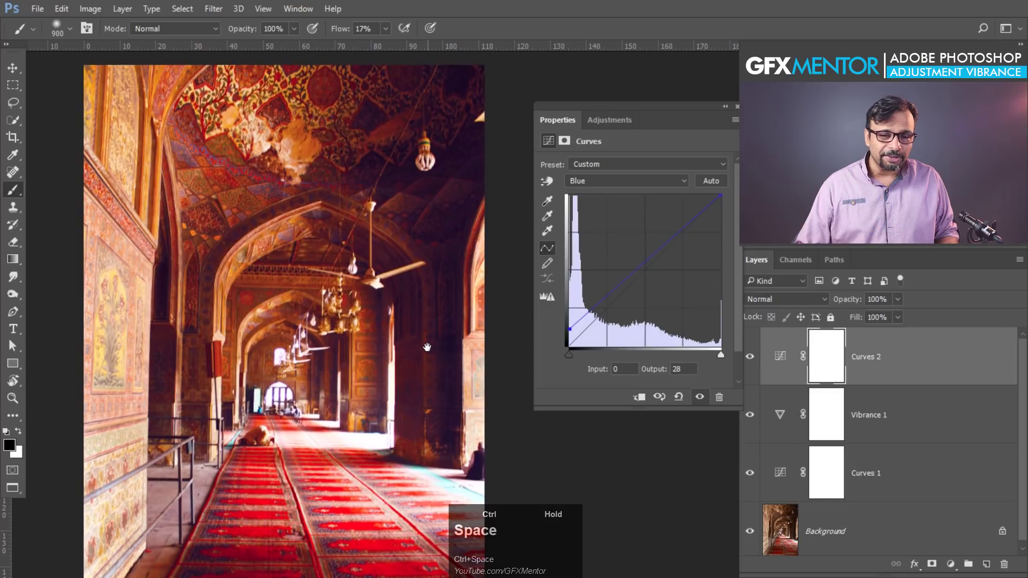